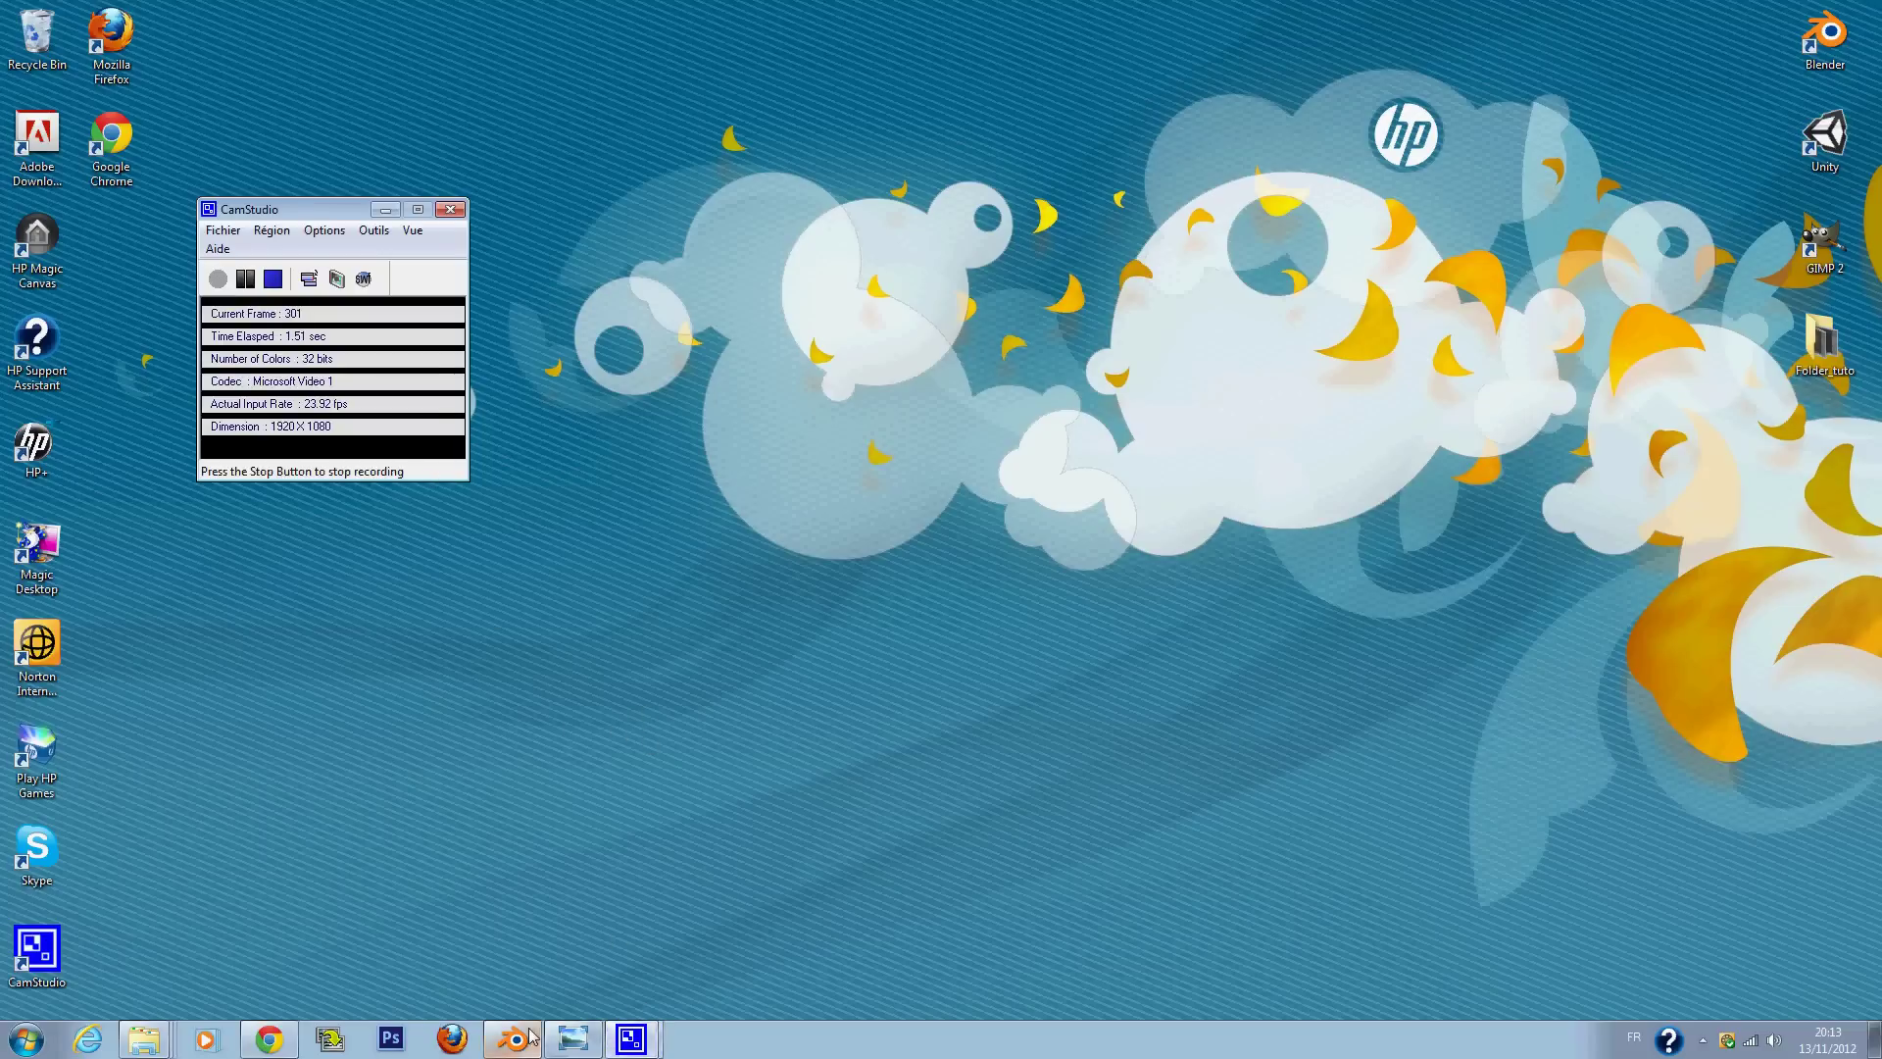
# Step: Inspect the console's top surface from directly above and zoom in on it
pyautogui.moveTo(877, 631); pyautogui.dragTo(1063, 593)
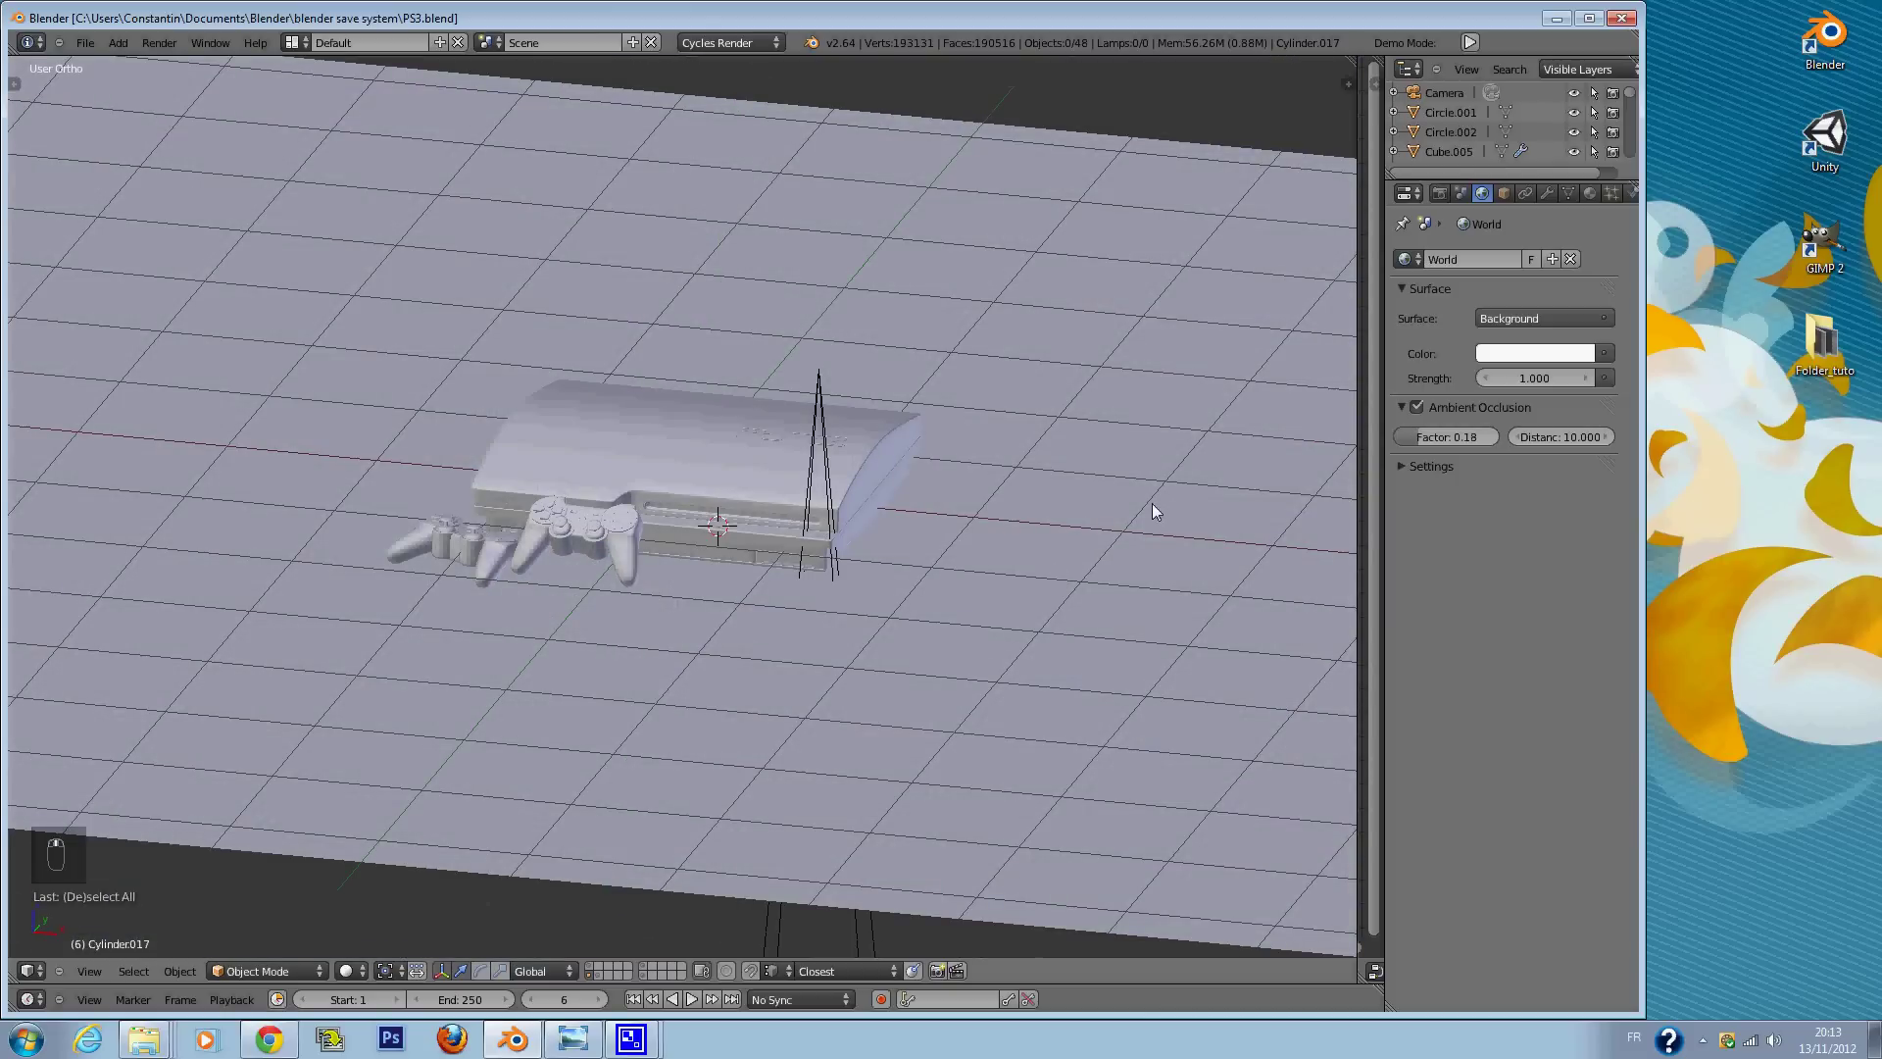
pyautogui.press('KP_7')
pyautogui.press('ctrl+s')
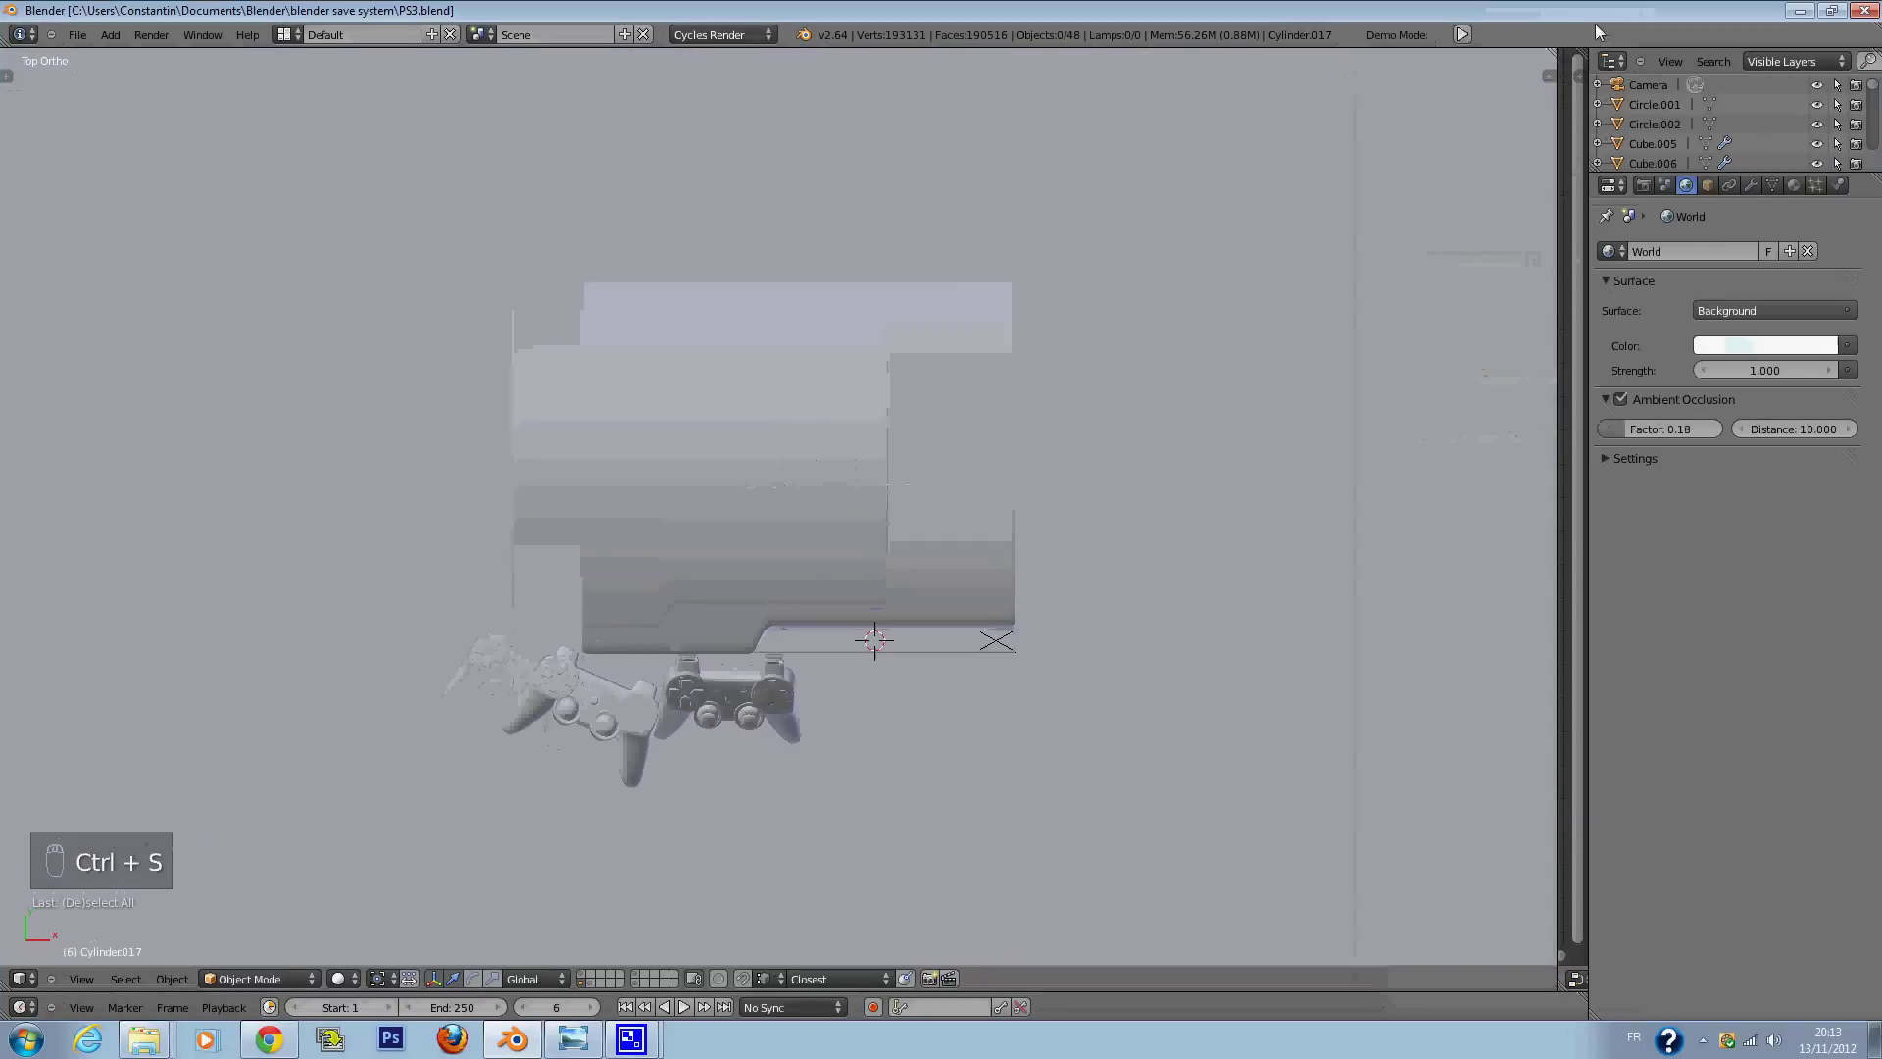
pyautogui.moveTo(1224, 703); pyautogui.dragTo(966, 646)
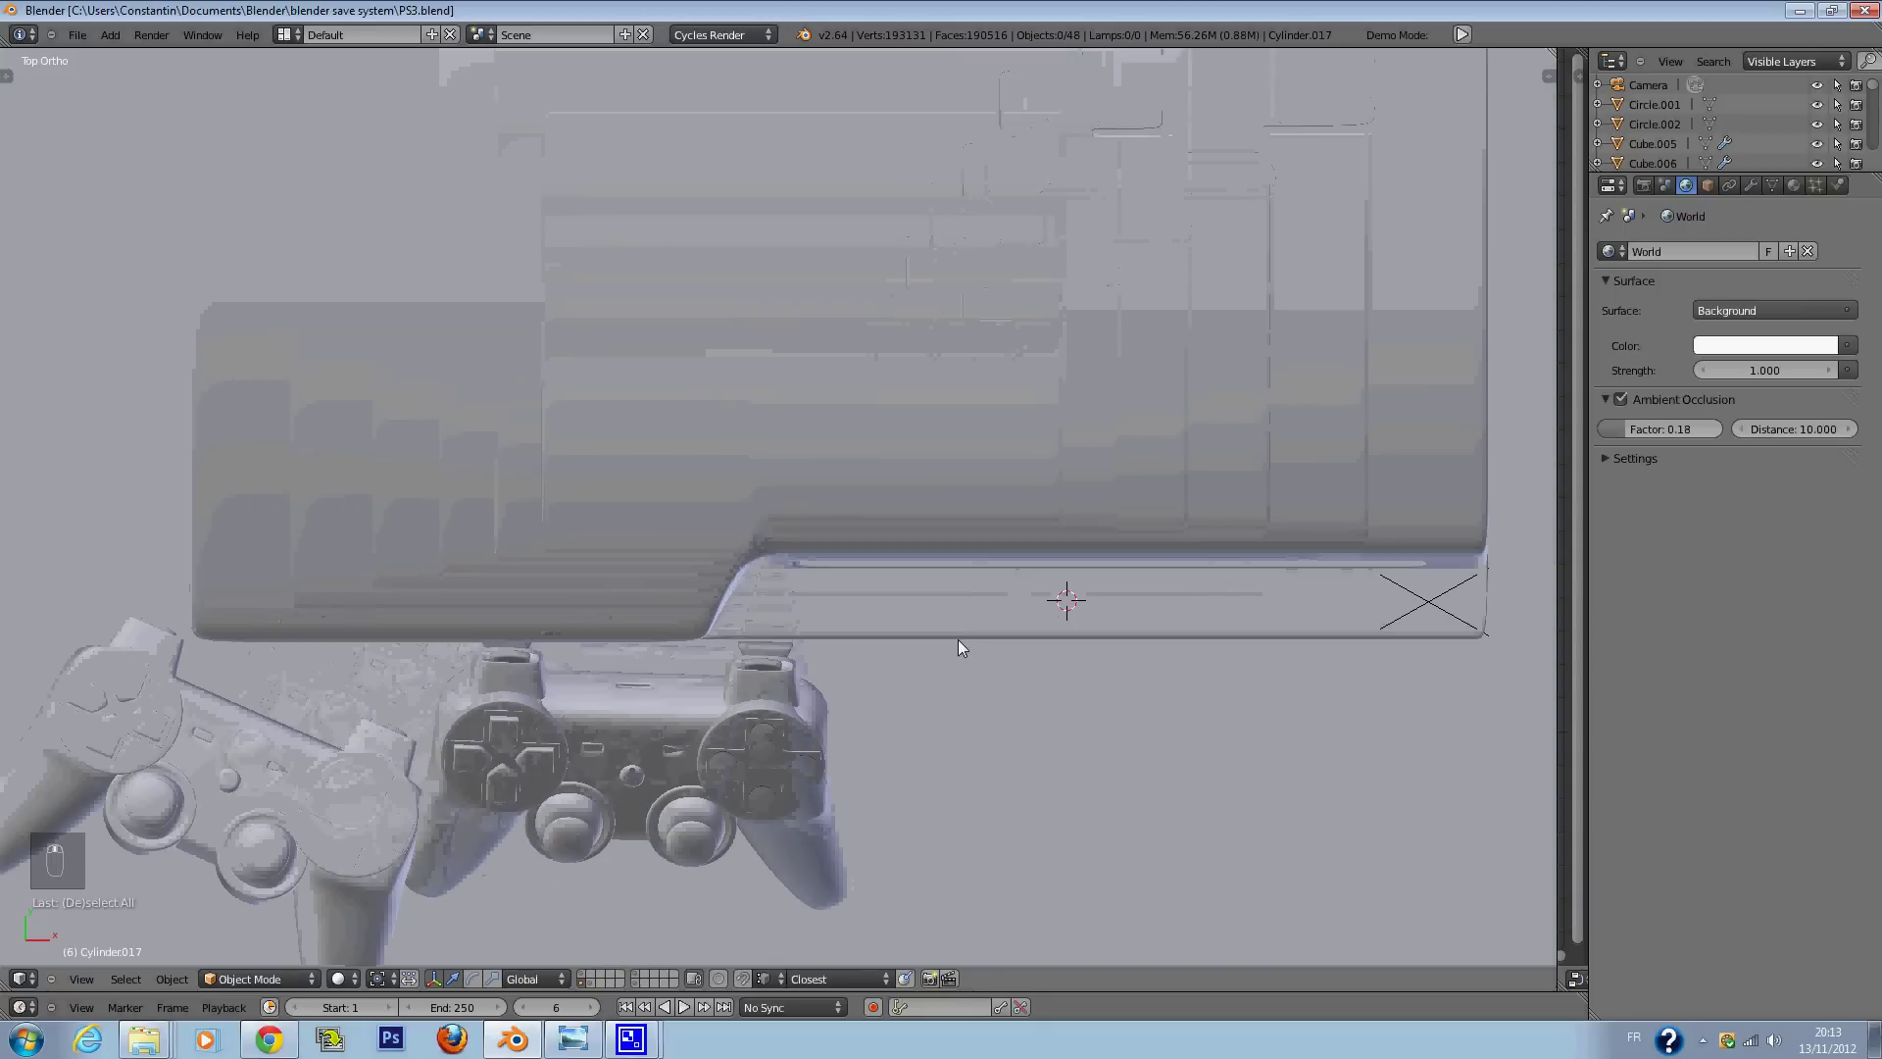
pyautogui.press('ctrl+s')
pyautogui.press('ctrl+s')
# Step: Orbit closer to the controllers and request saving over the existing PS3.blend file
pyautogui.moveTo(892, 608); pyautogui.dragTo(910, 619)
pyautogui.press('g')
pyautogui.press('a')
pyautogui.moveTo(942, 631); pyautogui.dragTo(879, 633)
pyautogui.press('ctrl+s')
pyautogui.moveTo(879, 632); pyautogui.dragTo(621, 496)
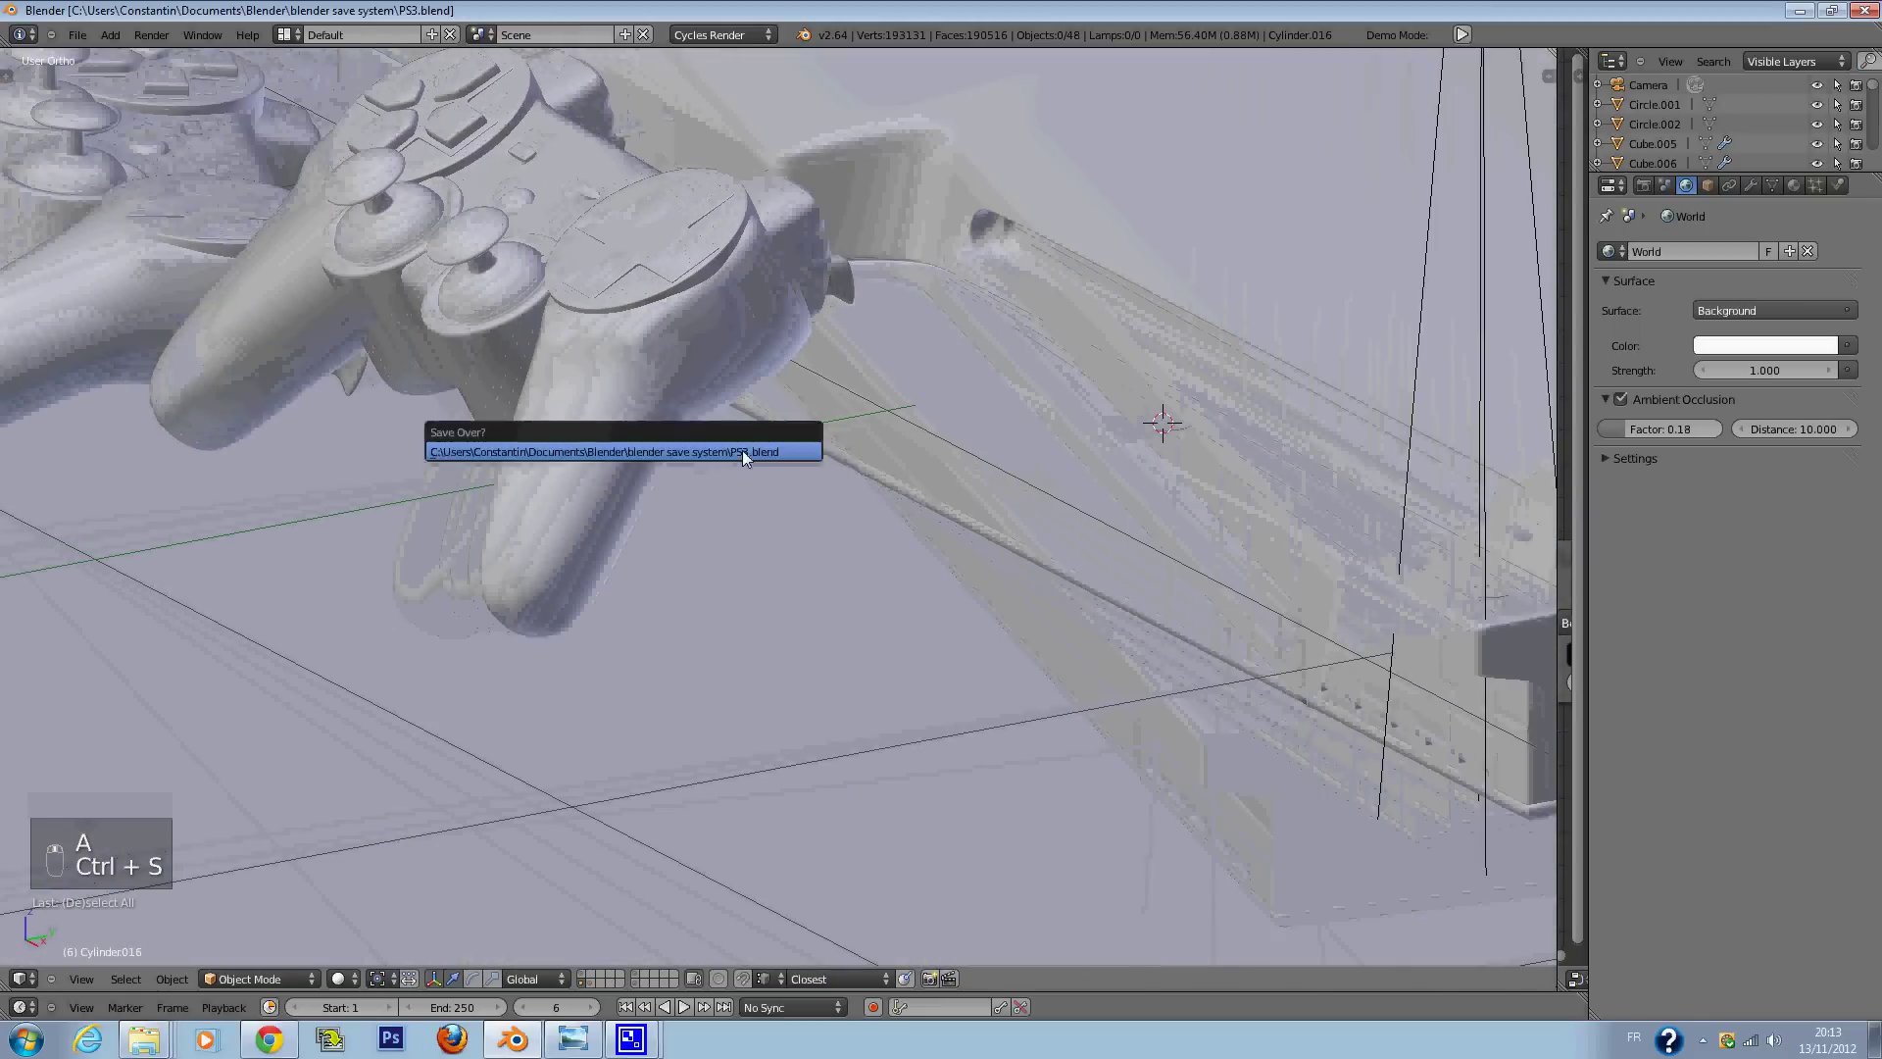
# Step: Confirm overwriting PS3.blend and return to the top-down view of the console
pyautogui.press('ctrl+s')
pyautogui.moveTo(668, 406); pyautogui.dragTo(688, 422)
pyautogui.press('ctrl+s')
pyautogui.press('KP_7')
# Step: Delete the PS3LOGO geometry from the console top, leaving only the '3'
pyautogui.press('a')
pyautogui.press('ctrl+s')
pyautogui.moveTo(1063, 356); pyautogui.dragTo(981, 292)
# Step: Bring back the first parts of the PS3 lettering on the console top with undo and grab adjustments
pyautogui.press('g')
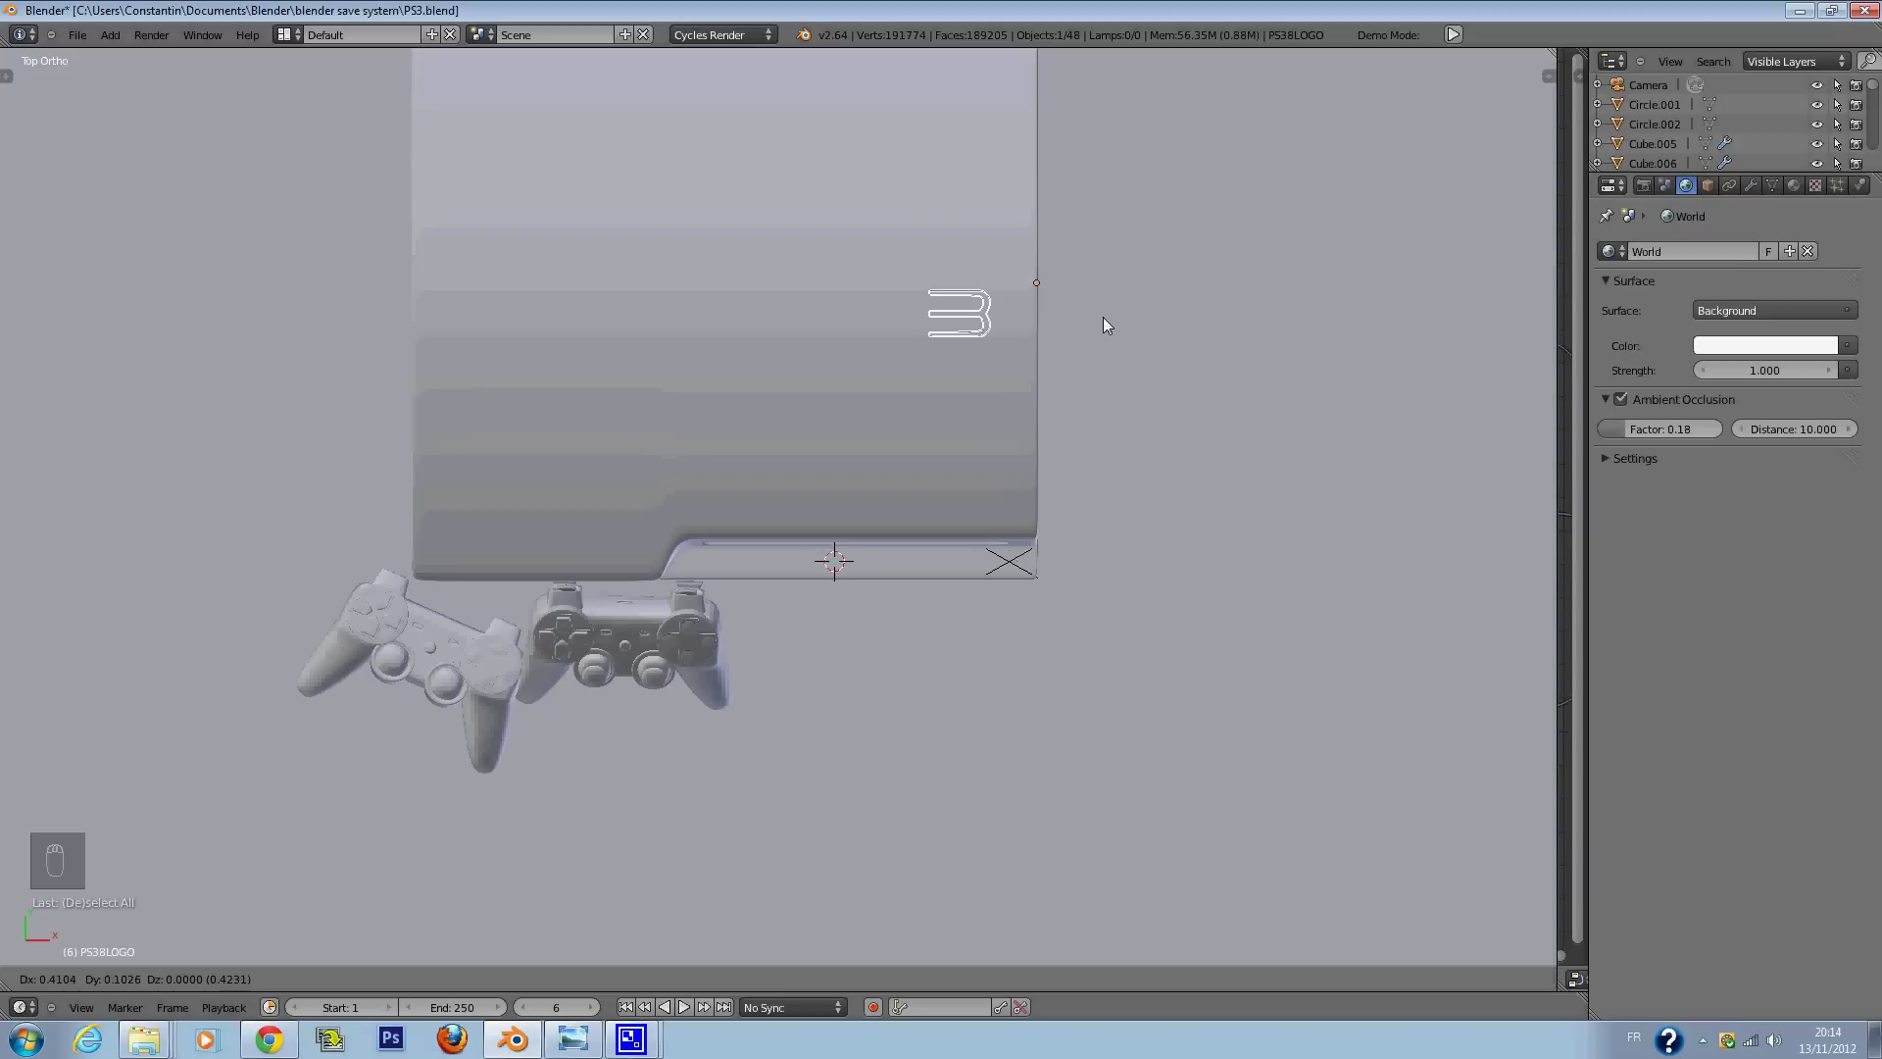
pyautogui.moveTo(1025, 392); pyautogui.dragTo(839, 638)
pyautogui.press('a')
pyautogui.moveTo(698, 513); pyautogui.dragTo(369, 539)
pyautogui.moveTo(369, 539); pyautogui.dragTo(872, 529)
pyautogui.press('a')
pyautogui.moveTo(914, 445); pyautogui.dragTo(1016, 496)
# Step: Reposition the remaining lettering until the full PS3 logo sits on the top, then save PS3.blend
pyautogui.press('g')
pyautogui.moveTo(1229, 561); pyautogui.dragTo(1272, 387)
pyautogui.moveTo(1272, 386); pyautogui.dragTo(1213, 380)
pyautogui.press('g')
pyautogui.moveTo(1062, 485); pyautogui.dragTo(1064, 425)
pyautogui.moveTo(1065, 425); pyautogui.dragTo(559, 677)
pyautogui.press('ctrl+s')
pyautogui.moveTo(651, 677); pyautogui.dragTo(666, 755)
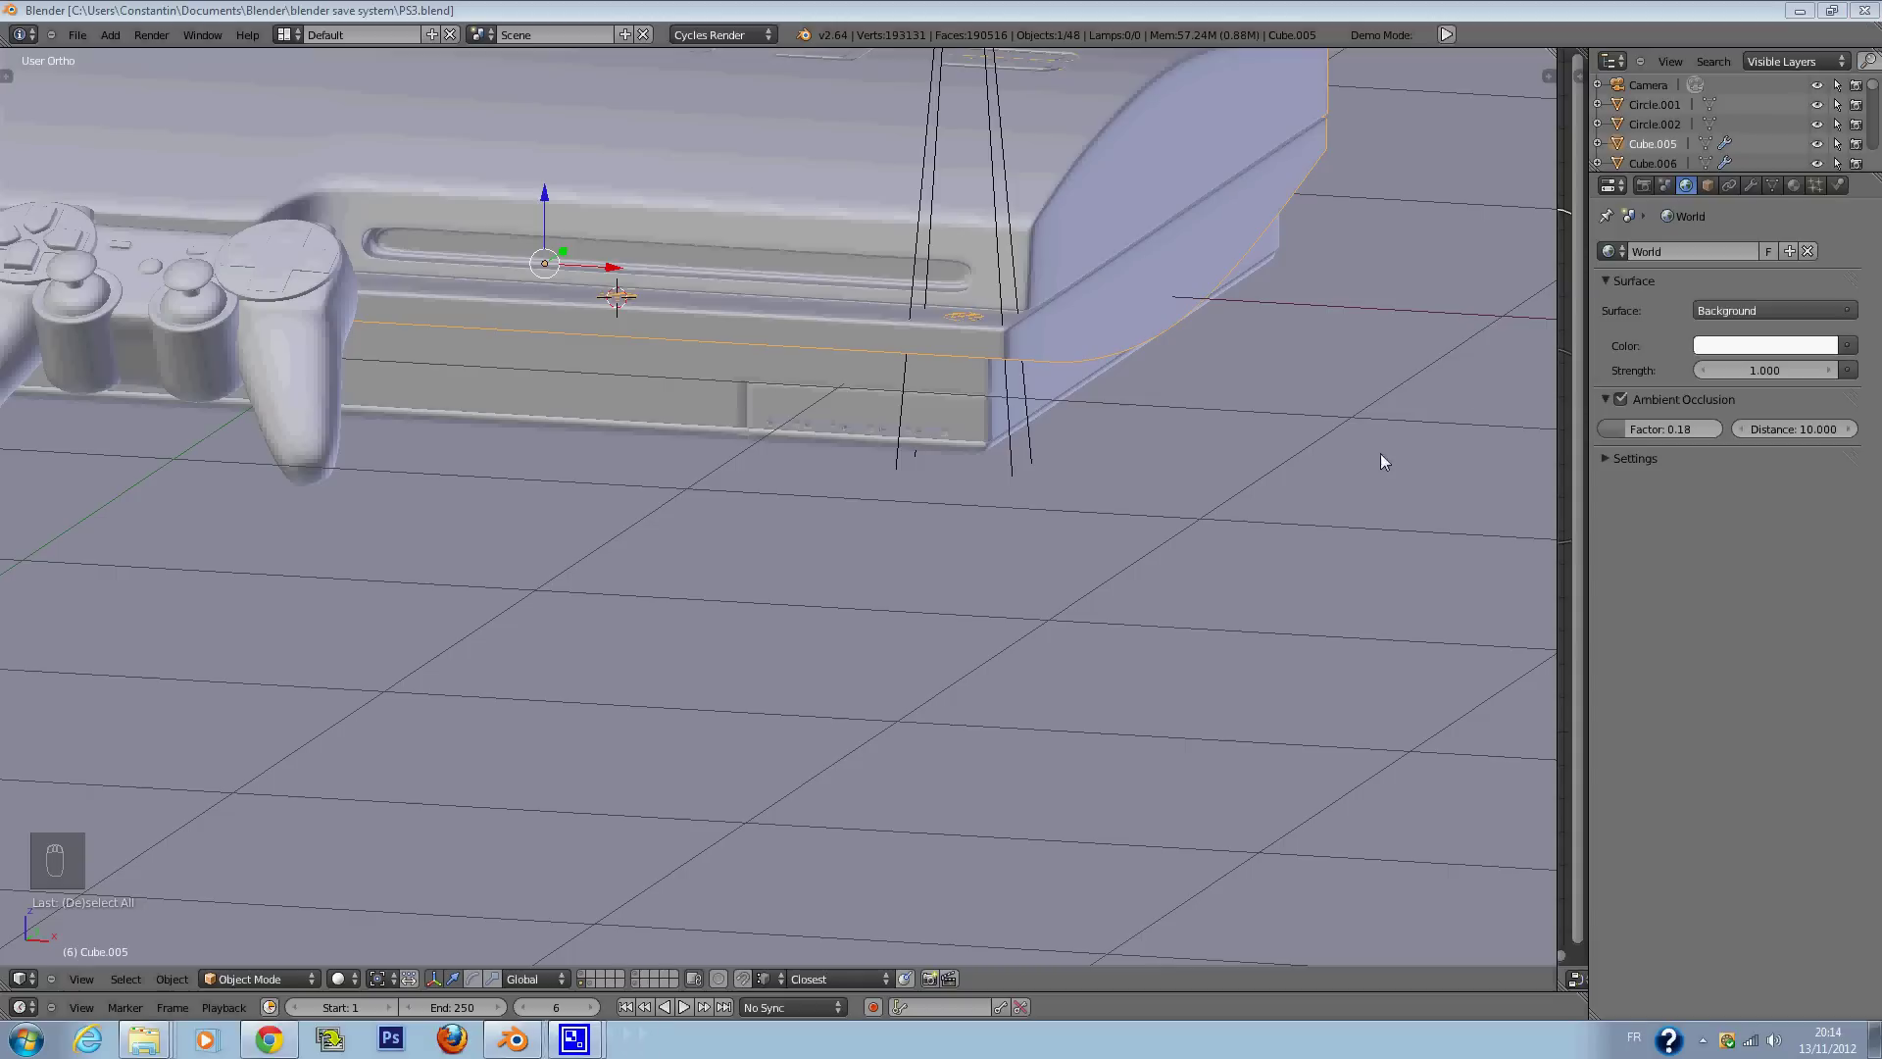
# Step: Select the console body and frame it whole in the top-down view to check the logo
pyautogui.click(1447, 440)
pyautogui.press('KP_7')
pyautogui.press('KP_5')
pyautogui.press('KP_5')
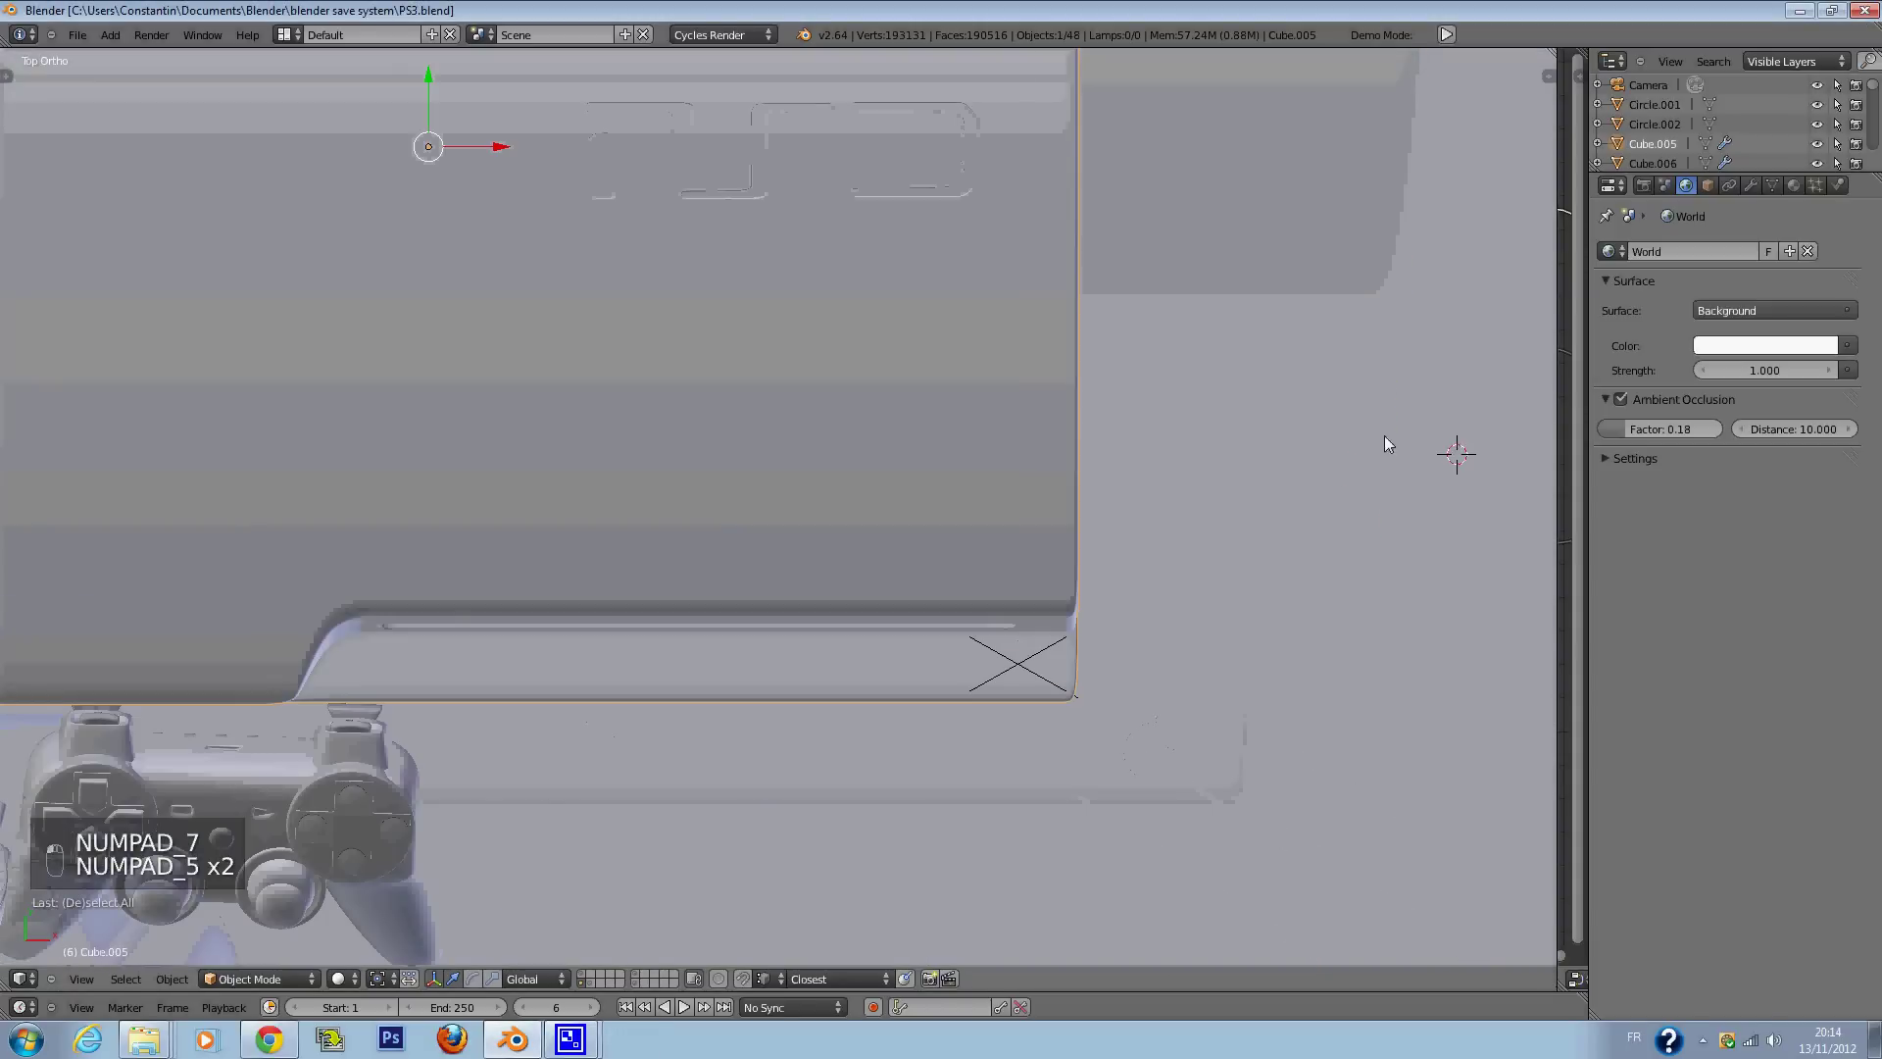